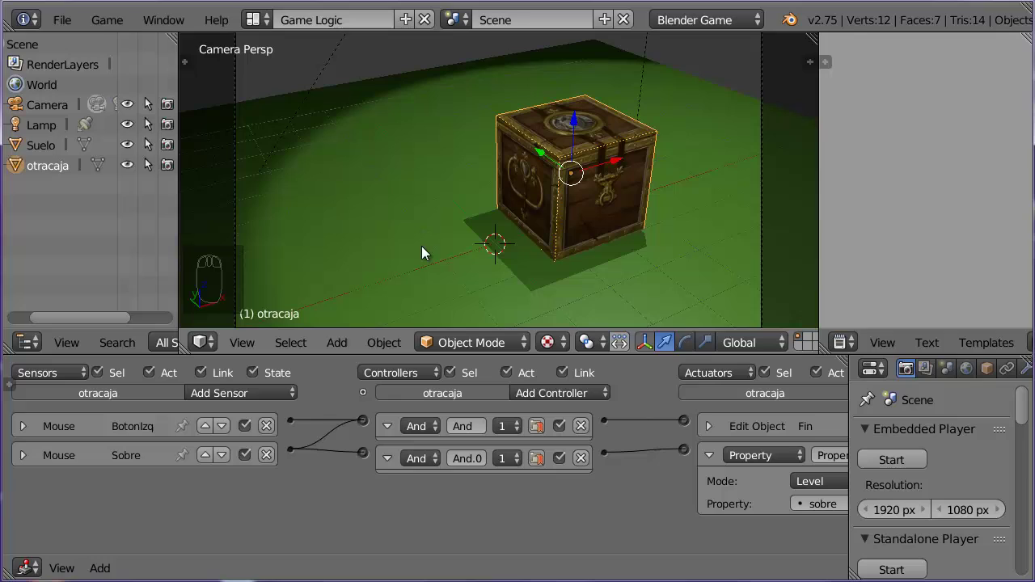
- Add a second game property cuenta of Integer type beside the Boolean sobre
key(n)
drag(218, 406, 50, 465)
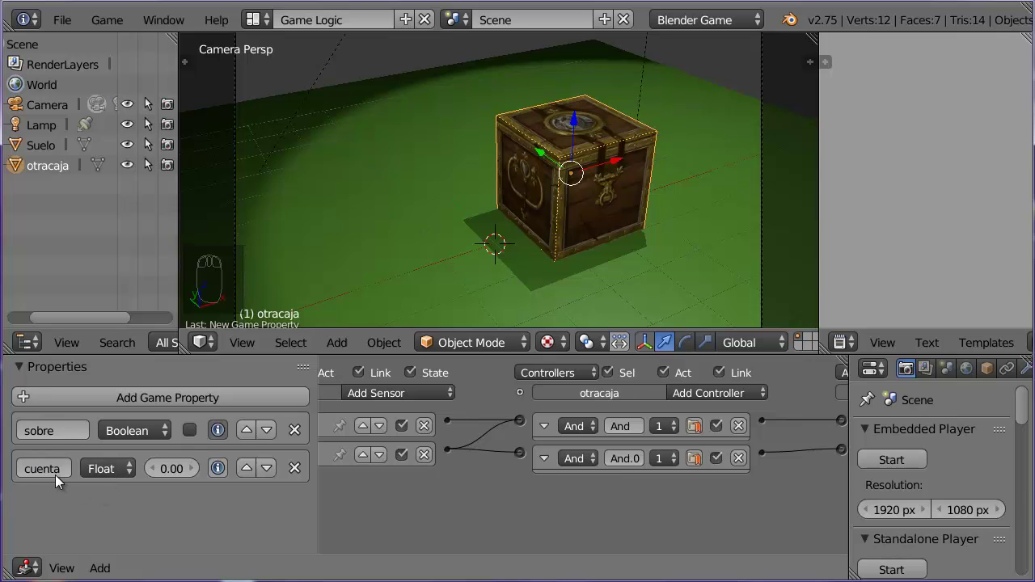
click(117, 472)
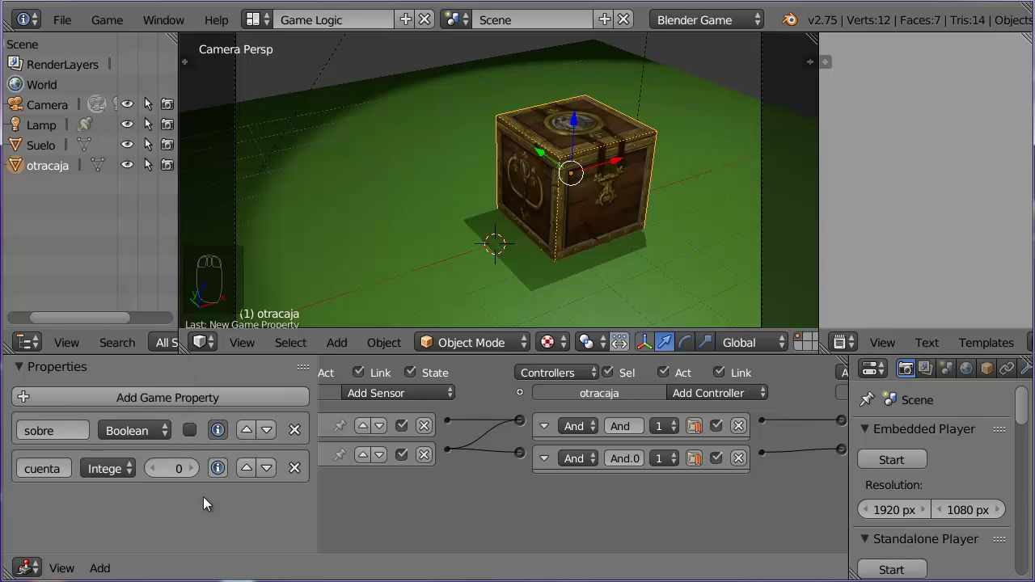
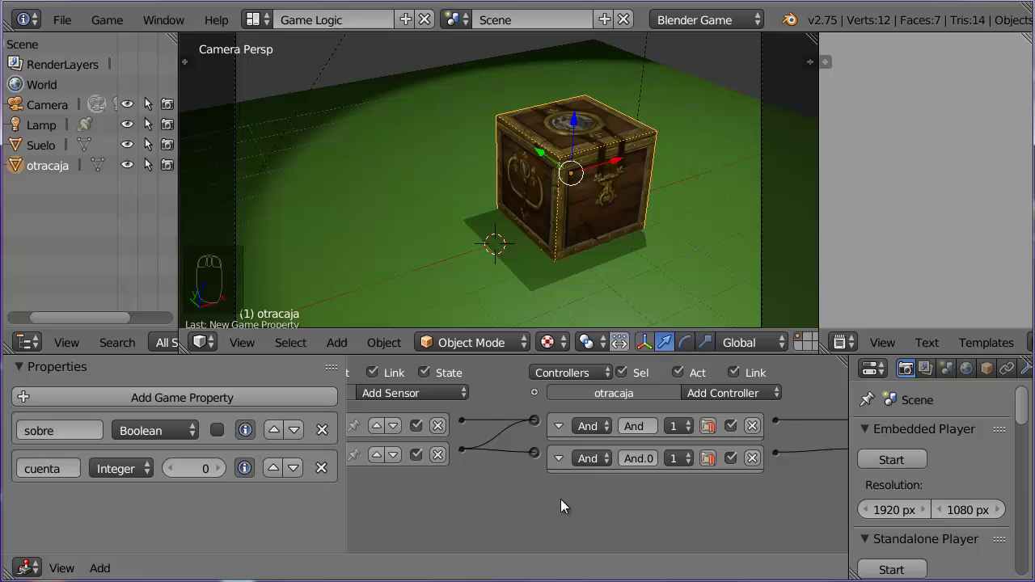
- Hide the properties panel and cut the link between the And controller and the Fin actuator
key(n)
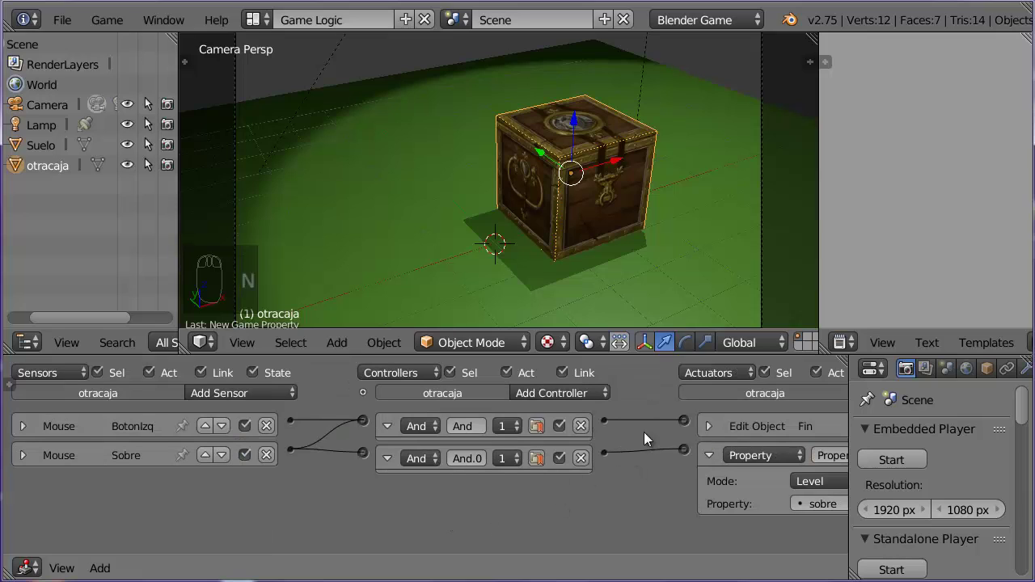
click(687, 429)
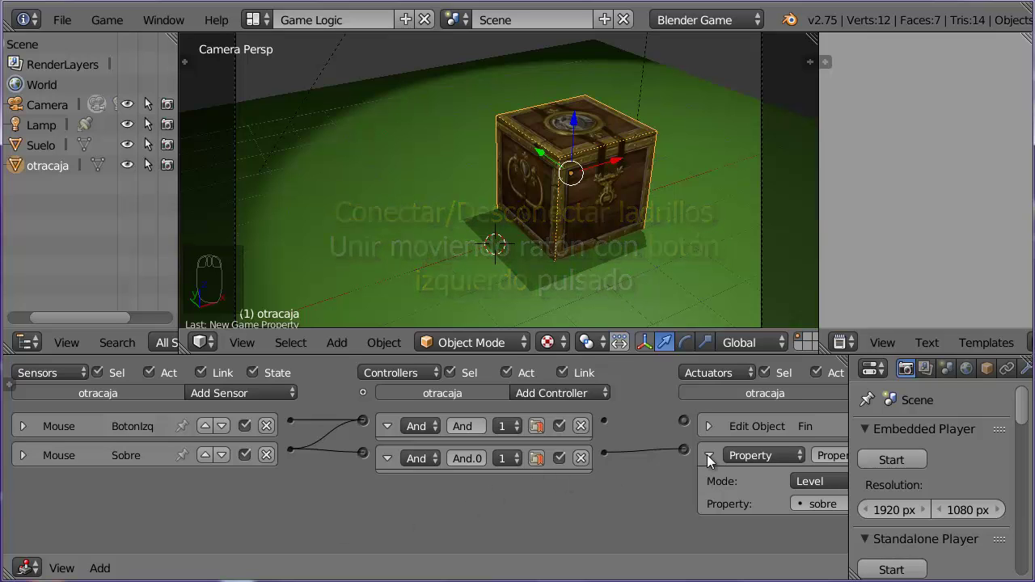
drag(645, 486, 636, 463)
middle_click(698, 438)
- Add a Property actuator Suma1 in Add mode that adds 1 to cuenta
click(772, 394)
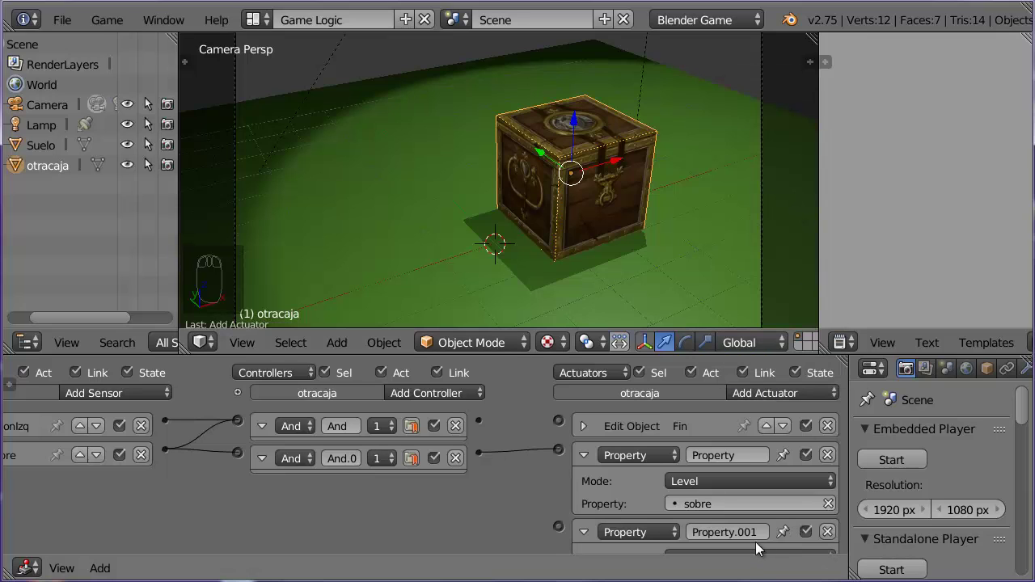
click(749, 523)
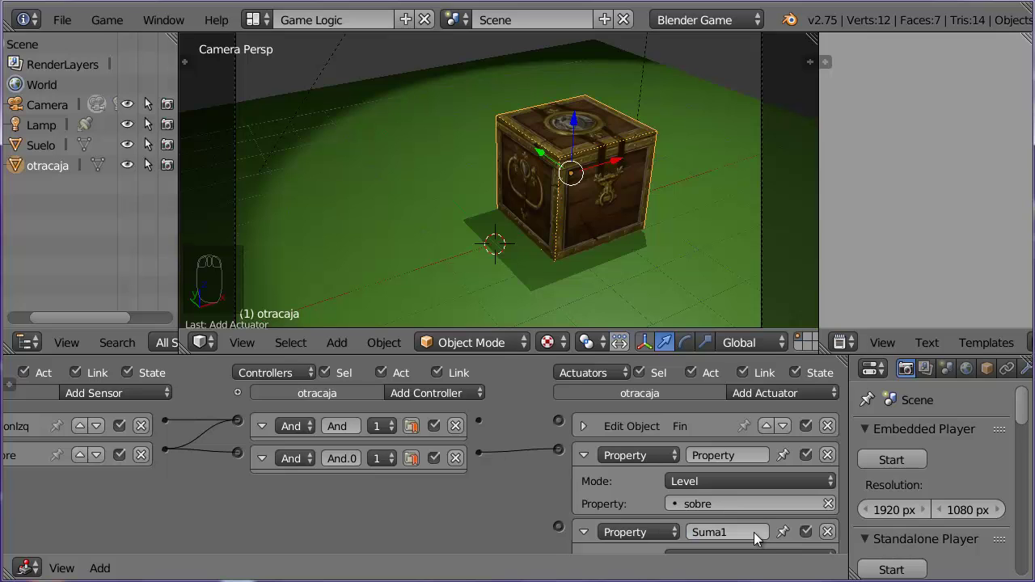
drag(758, 528, 732, 482)
drag(732, 482, 779, 465)
click(728, 513)
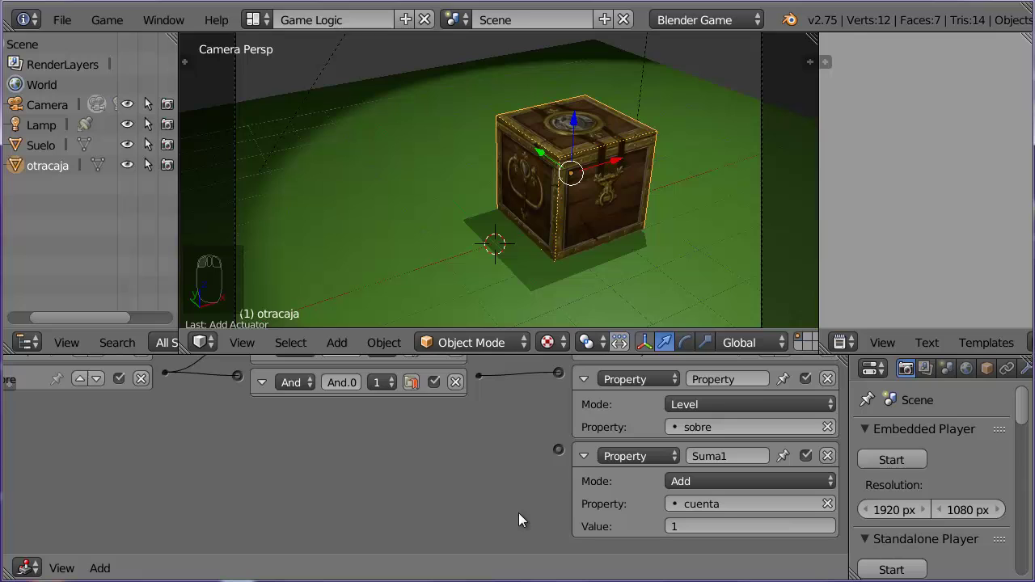
- Link the first And controller to Suma1 and reorder the actuators with Fin last
drag(530, 448, 503, 420)
click(504, 420)
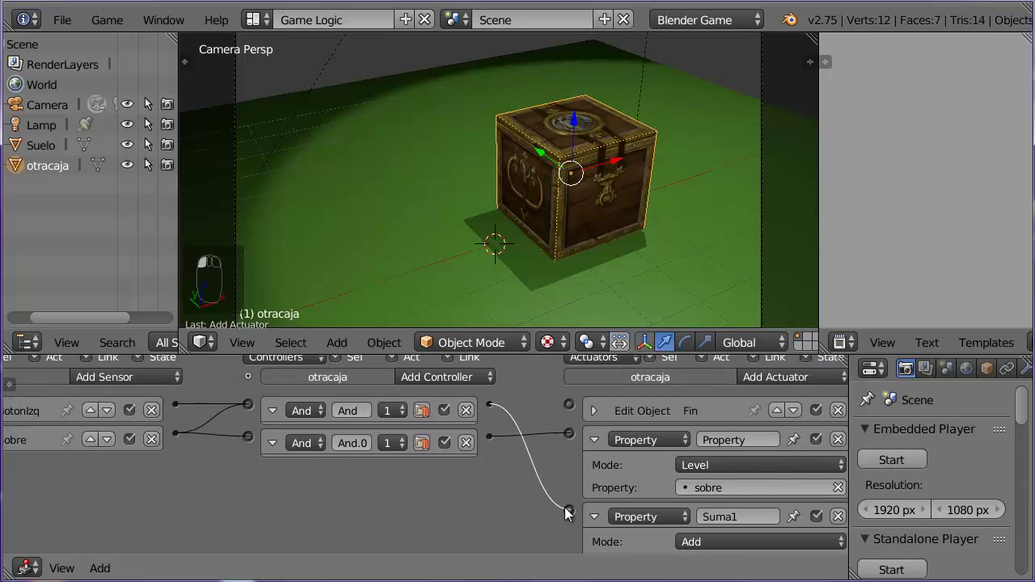
drag(598, 521, 786, 494)
click(779, 489)
drag(803, 433, 734, 503)
drag(547, 472, 649, 466)
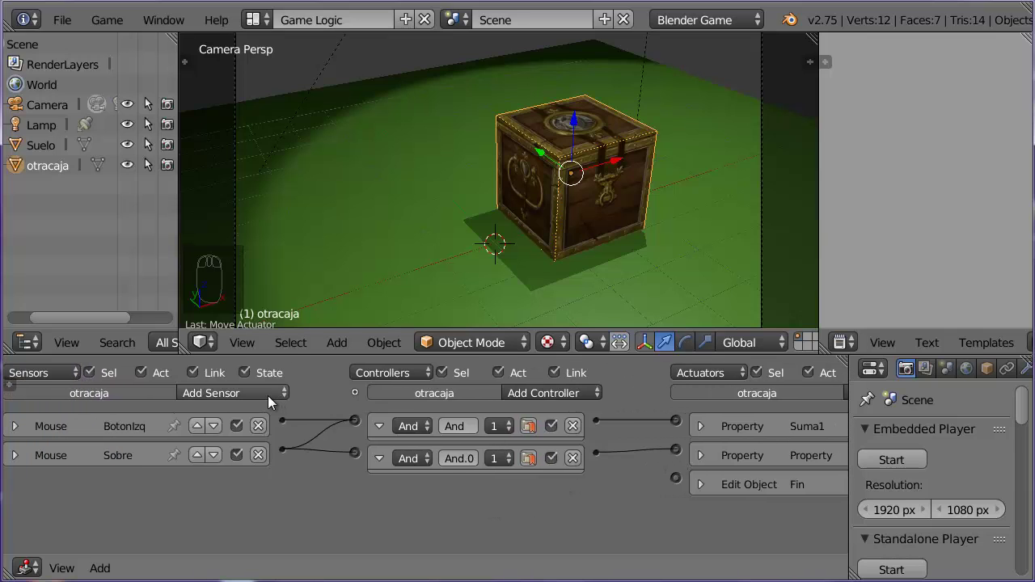
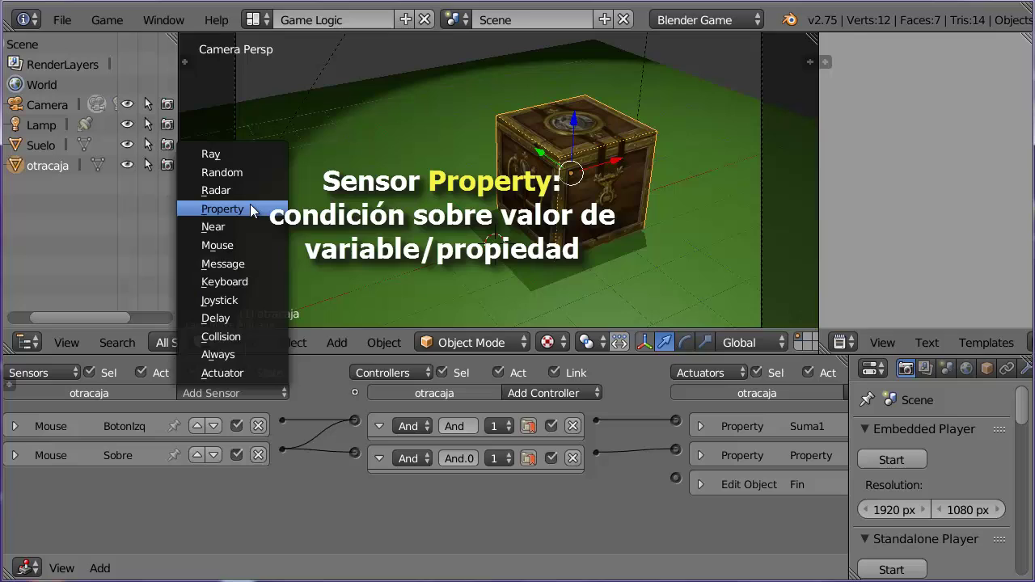
- Add a Property sensor to the box and rename it Tres?
drag(344, 492, 201, 444)
click(178, 424)
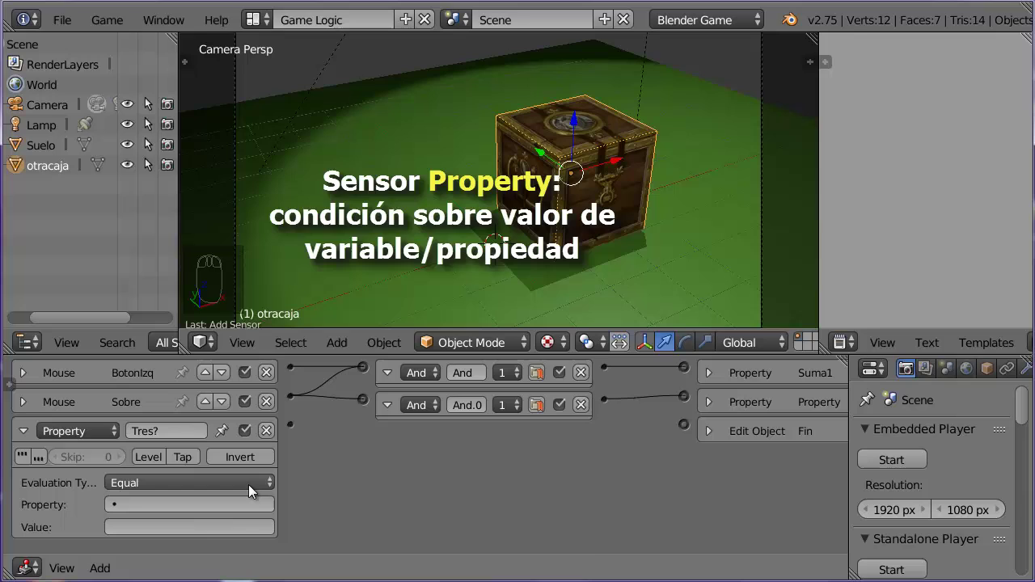
click(253, 491)
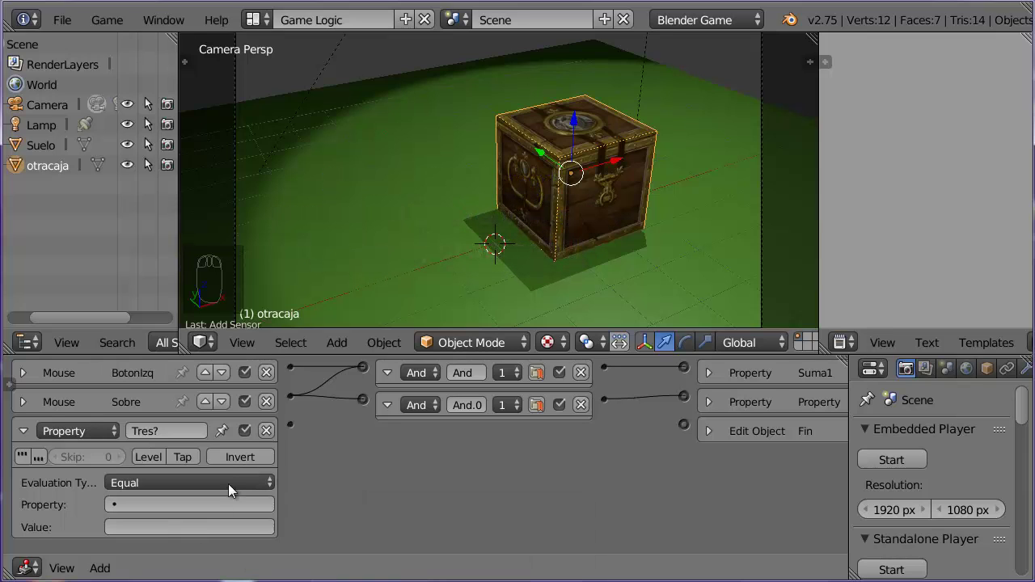
- Cycle the sensor's evaluation type through Not Equal, Interval and Changed
click(233, 490)
click(235, 514)
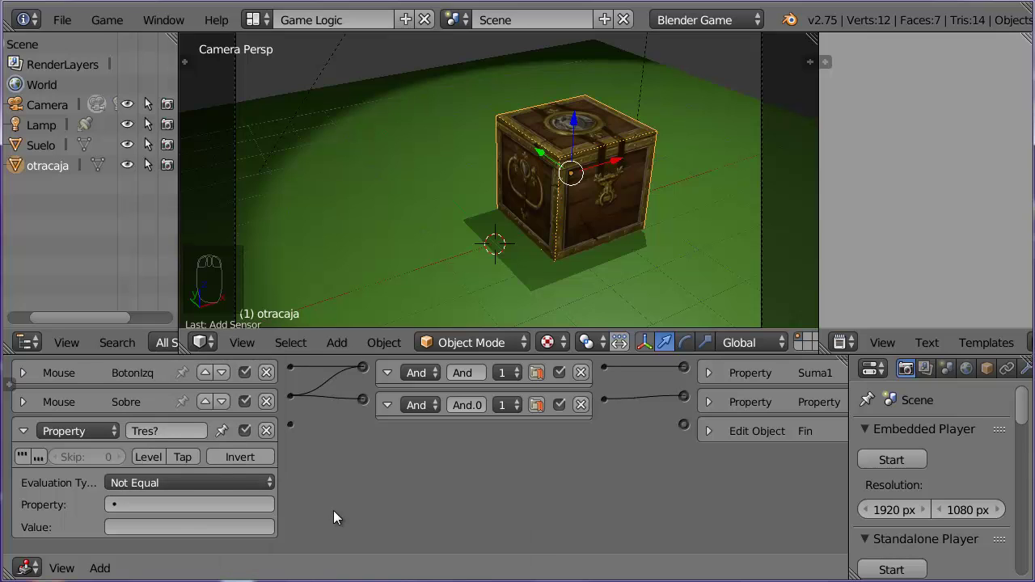
click(241, 486)
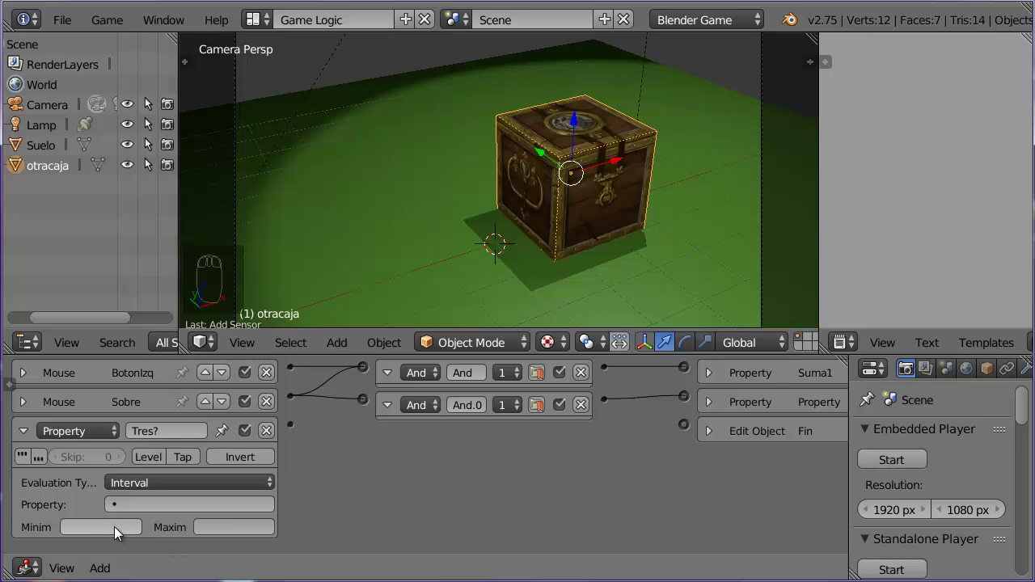
click(209, 489)
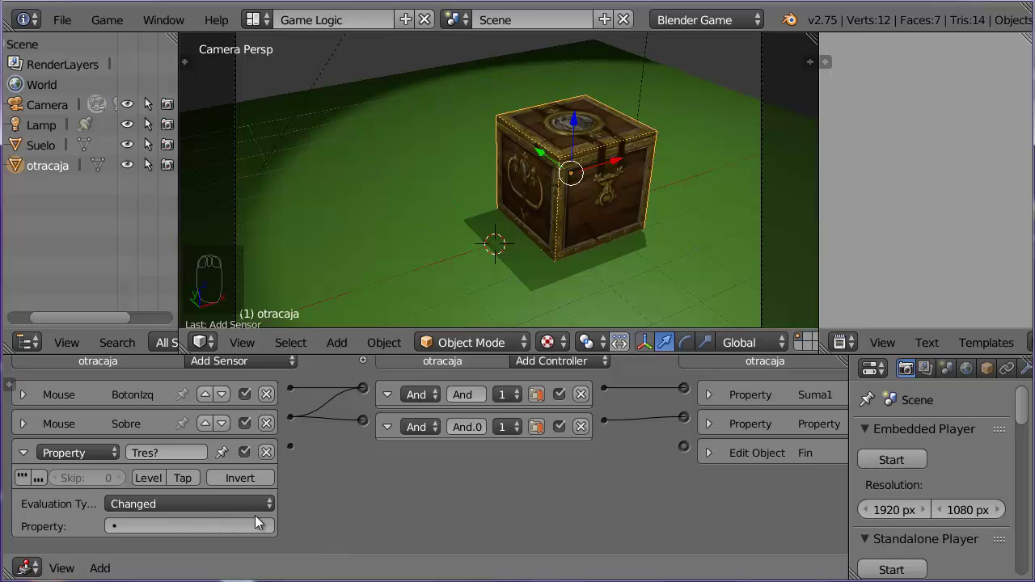
- Set the Tres? sensor to test whether the cuenta property is Equal to 3
click(238, 511)
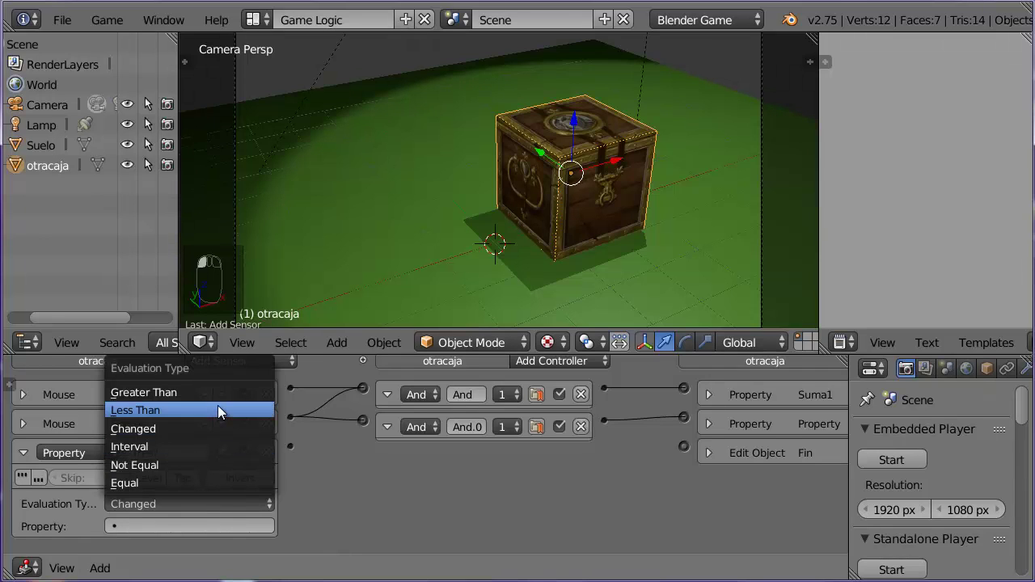
click(229, 507)
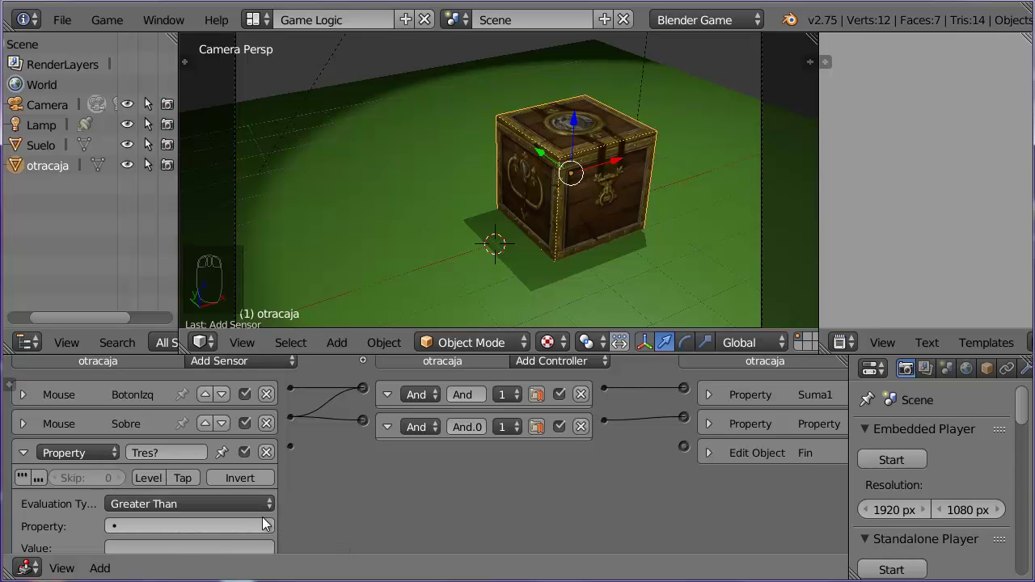
click(254, 510)
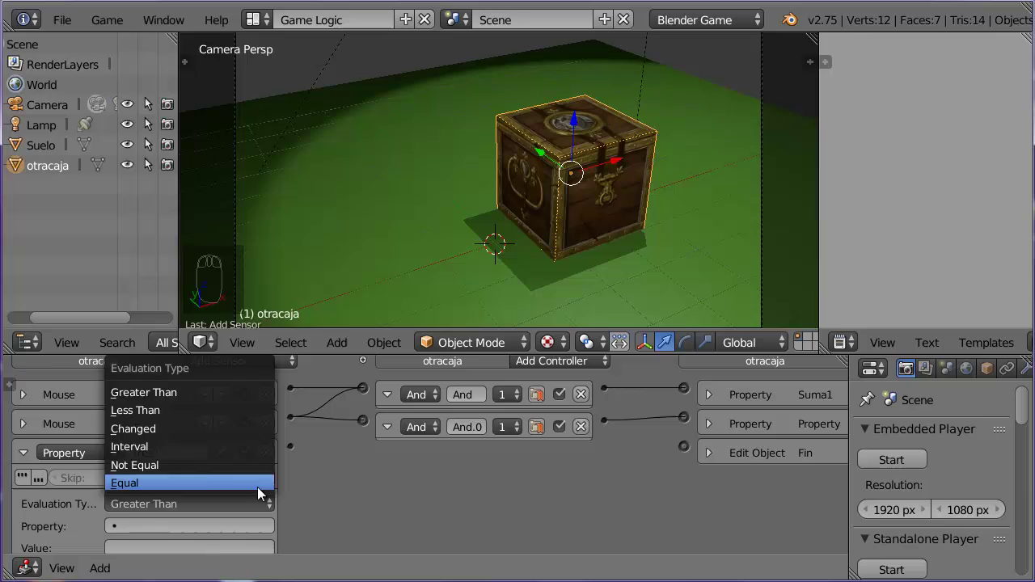
click(230, 517)
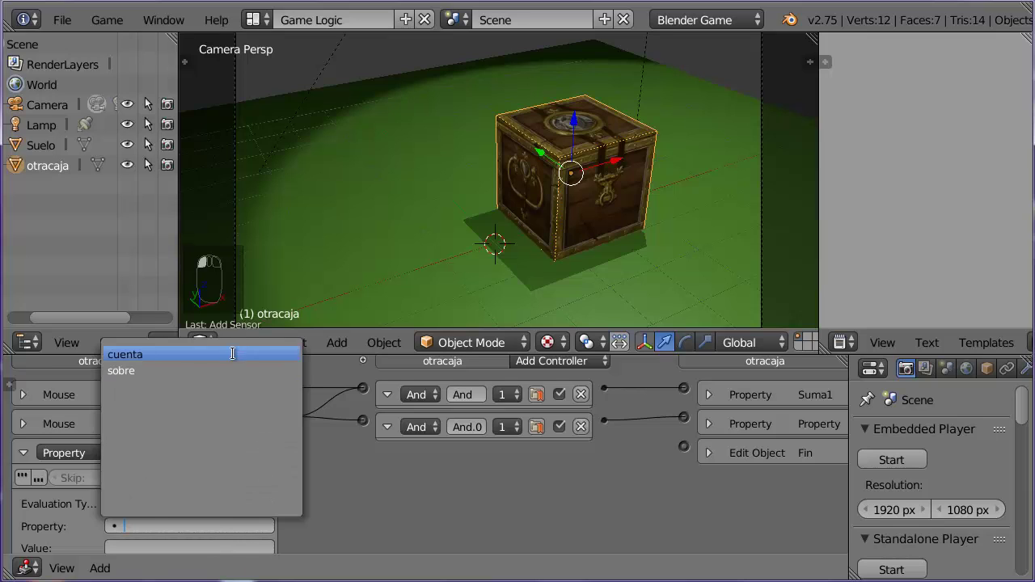
middle_click(336, 498)
click(203, 519)
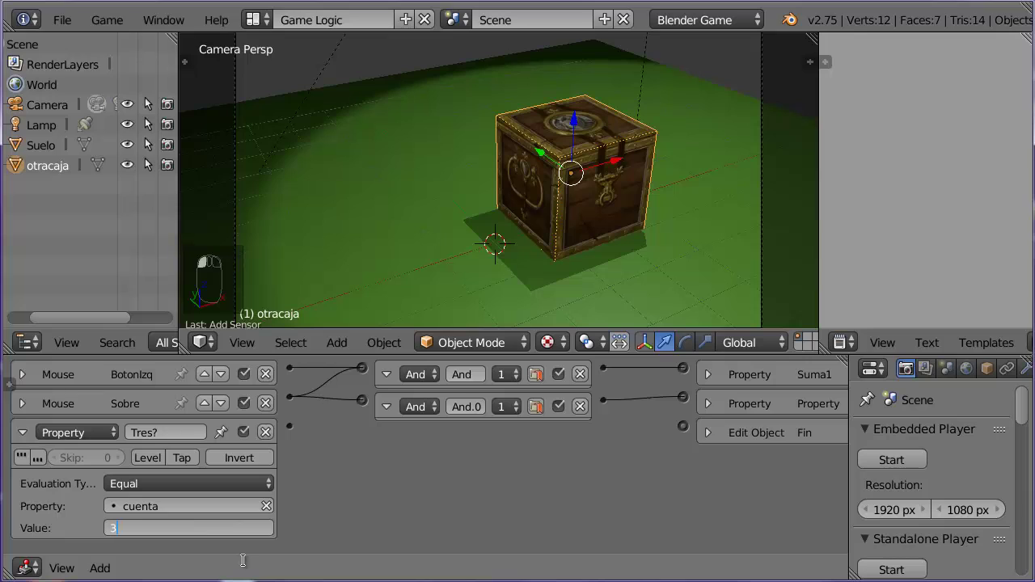
- Add a third And controller linking Tres? to the Fin actuator and play the game
click(297, 434)
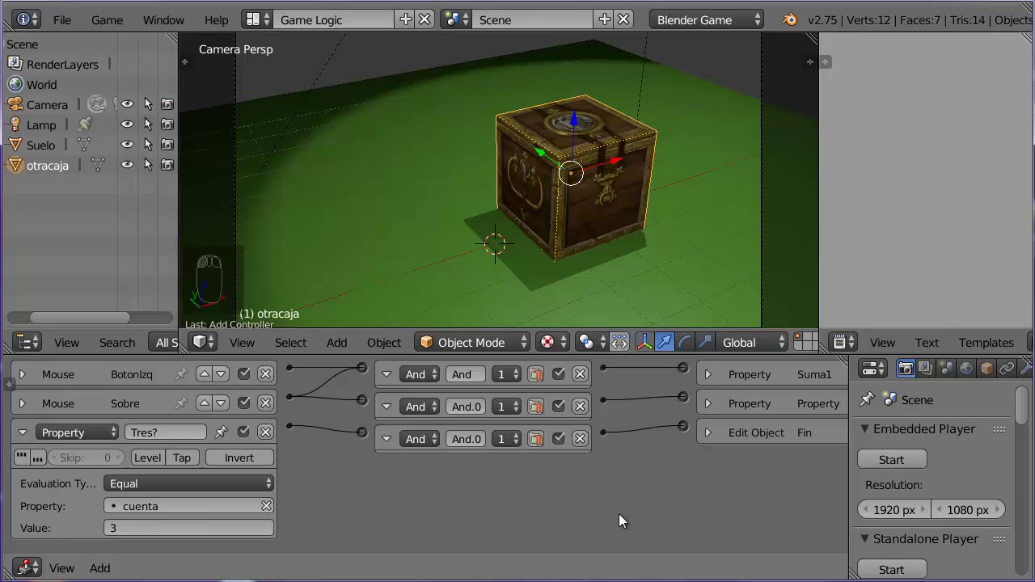